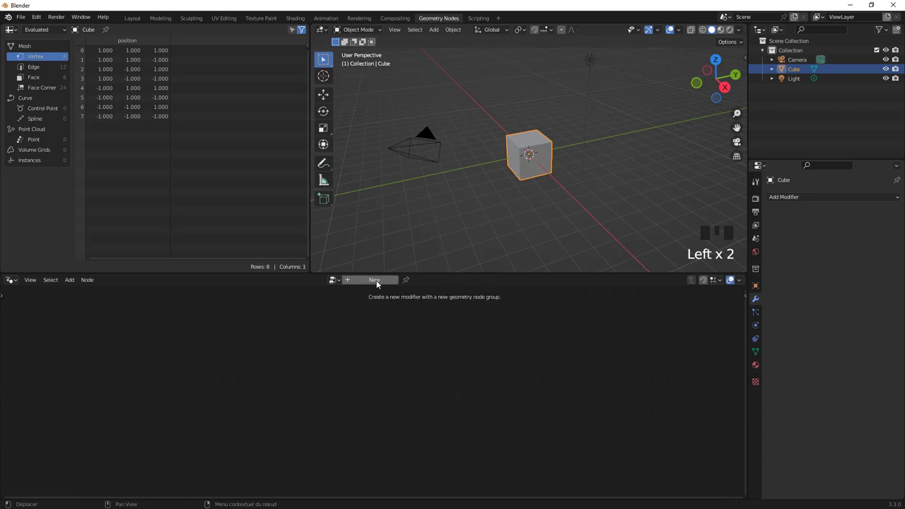
Cut the Group Input to Group Output geometry link so the cube stops displaying.
{"action": "left_click_drag", "start_coordinate": [382, 283], "coordinate": [351, 356]}
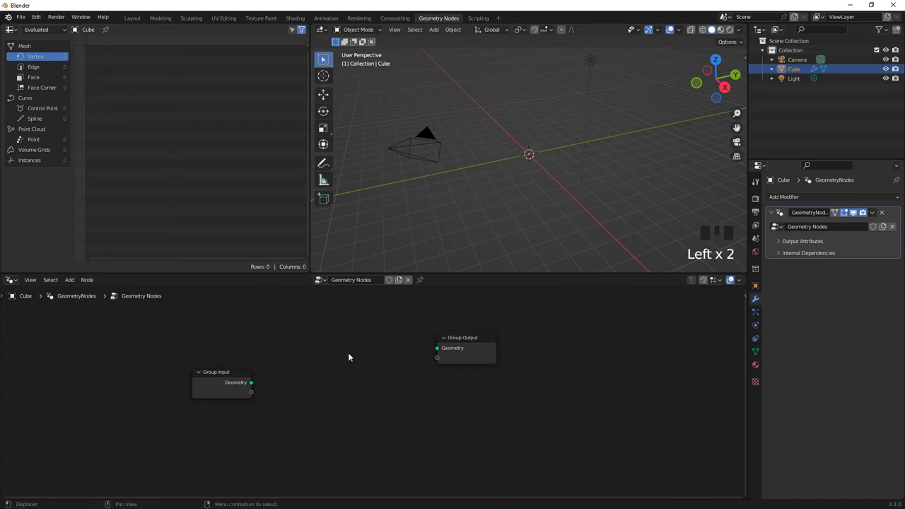
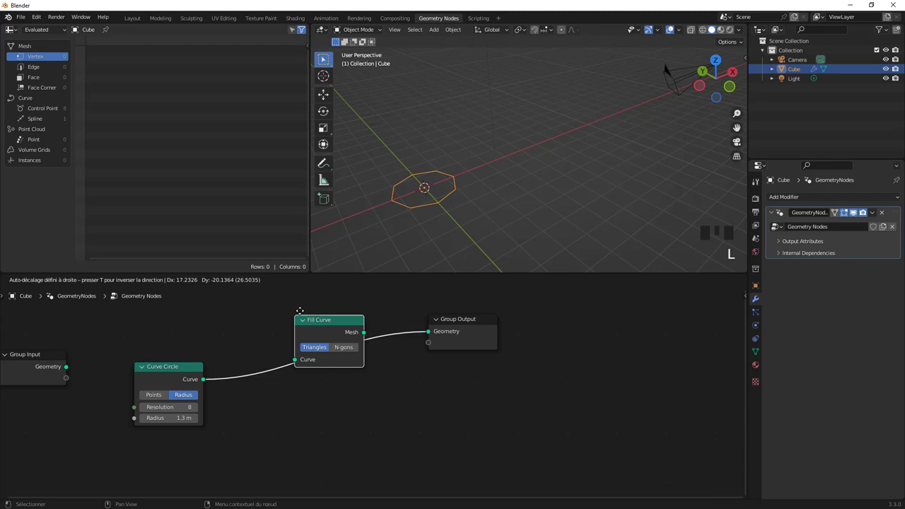
Zoom the node editor around the Curve Circle and Fill Curve chain.
{"action": "scroll", "scroll_direction": "up", "scroll_amount": 3}
{"action": "scroll", "scroll_direction": "down", "scroll_amount": 3}
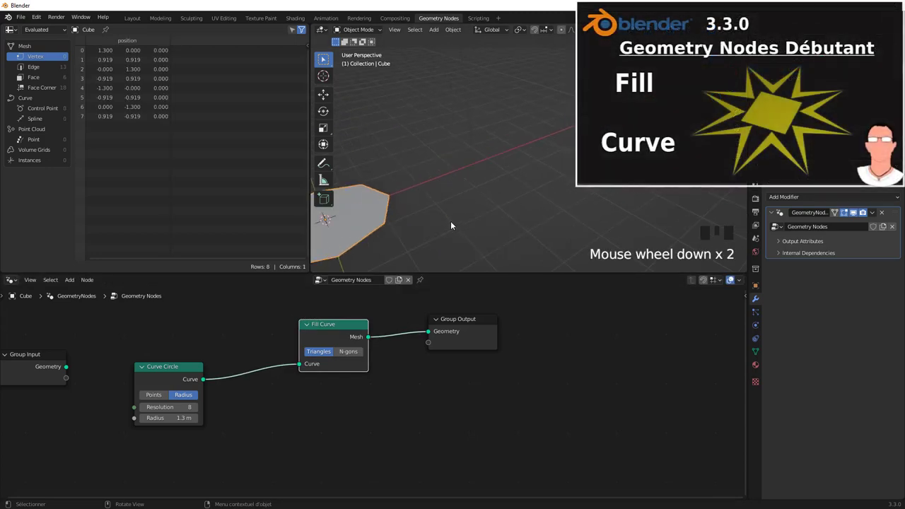
Drop an Instance on Points node onto the circle-to-output link and delete Fill Curve.
{"action": "left_click_drag", "start_coordinate": [398, 219], "coordinate": [347, 318]}
{"action": "key", "text": "ctrl+x"}
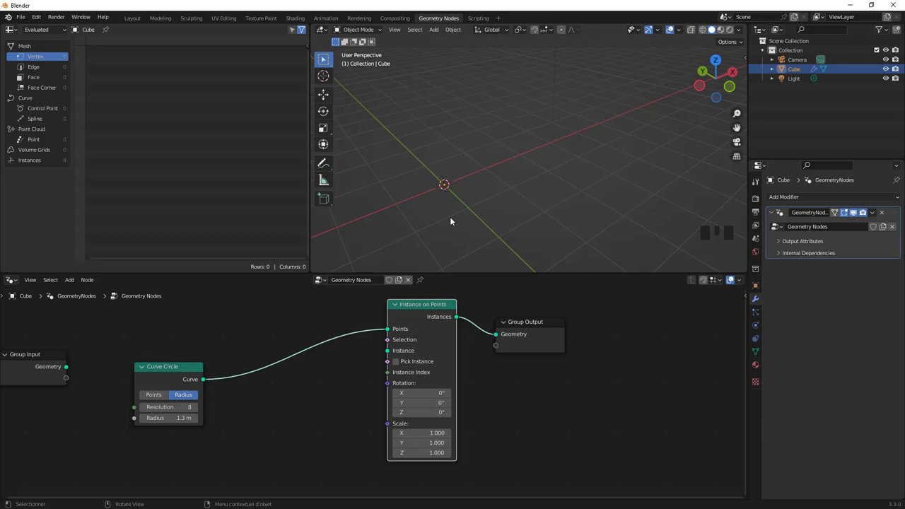
Reposition the Group Input node beneath the Curve Circle node.
{"action": "left_click_drag", "start_coordinate": [451, 215], "coordinate": [505, 197]}
{"action": "scroll", "scroll_direction": "down", "scroll_amount": 3}
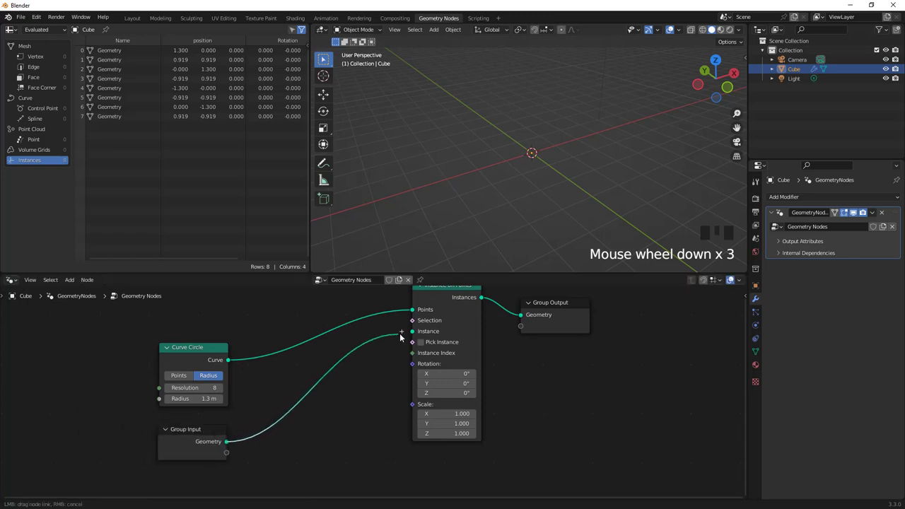
Feed the Group Input geometry into the Instance socket so cubes sit on the eight points.
{"action": "left_click", "coordinate": [288, 438]}
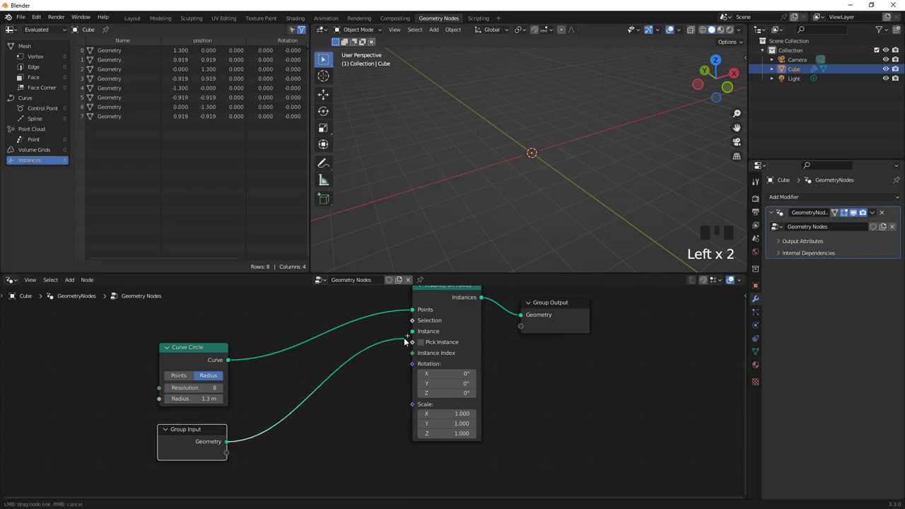
{"action": "left_click", "coordinate": [413, 335]}
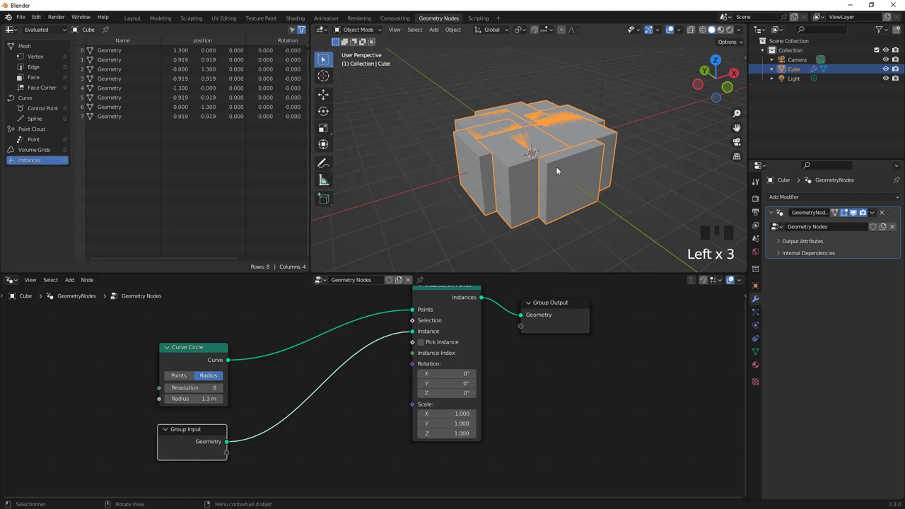
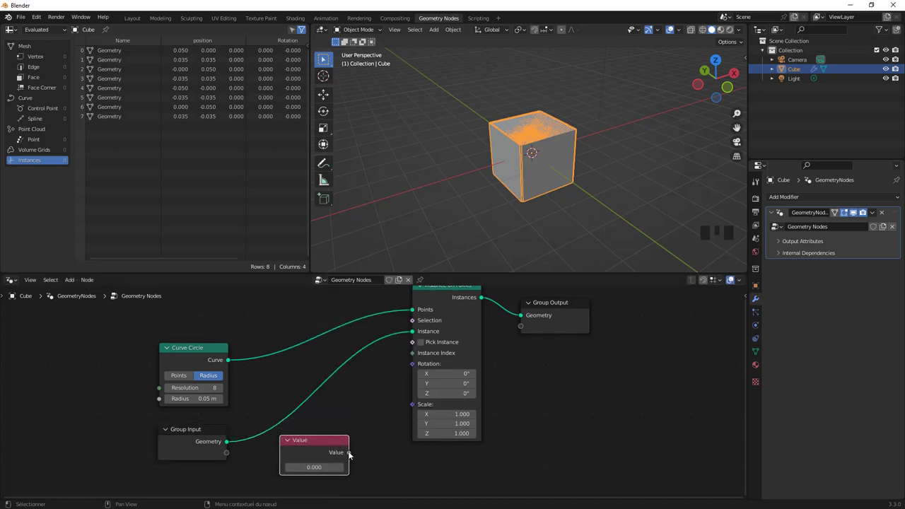
Link the new Value node into the Instance on Points Scale input.
{"action": "left_click", "coordinate": [421, 404]}
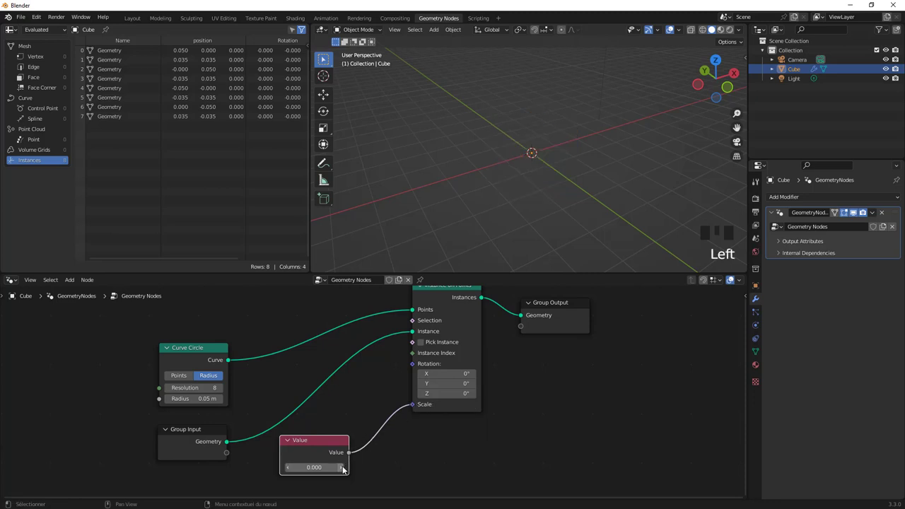
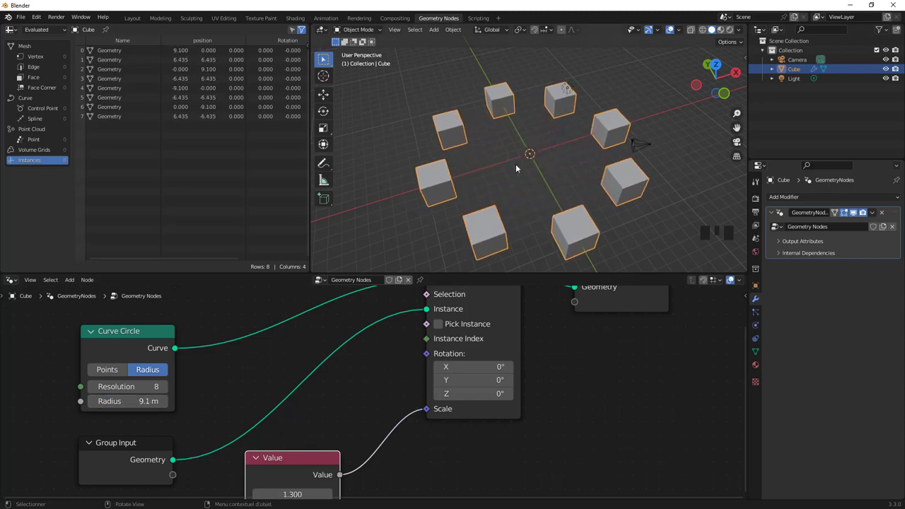
Frame the whole node tree to make room for the Resample Curve node.
{"action": "middle_click", "coordinate": [454, 212]}
{"action": "scroll", "scroll_direction": "down", "scroll_amount": 3}
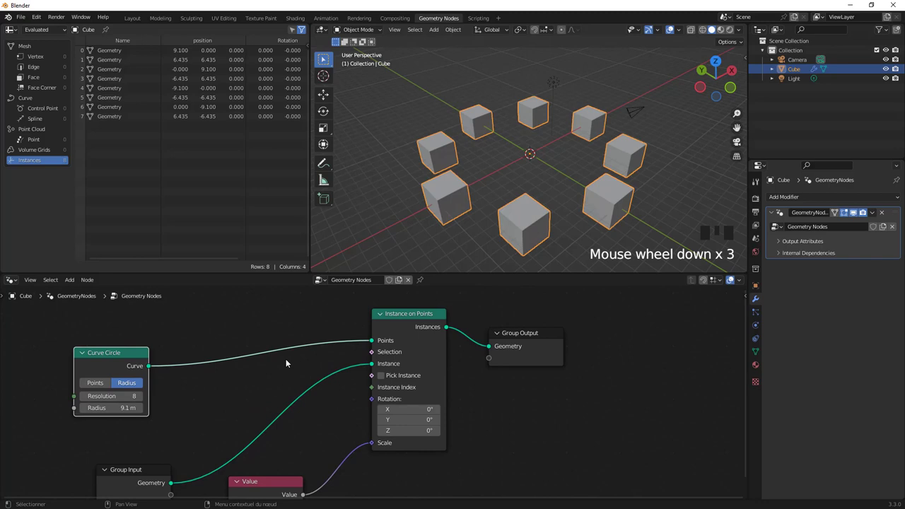
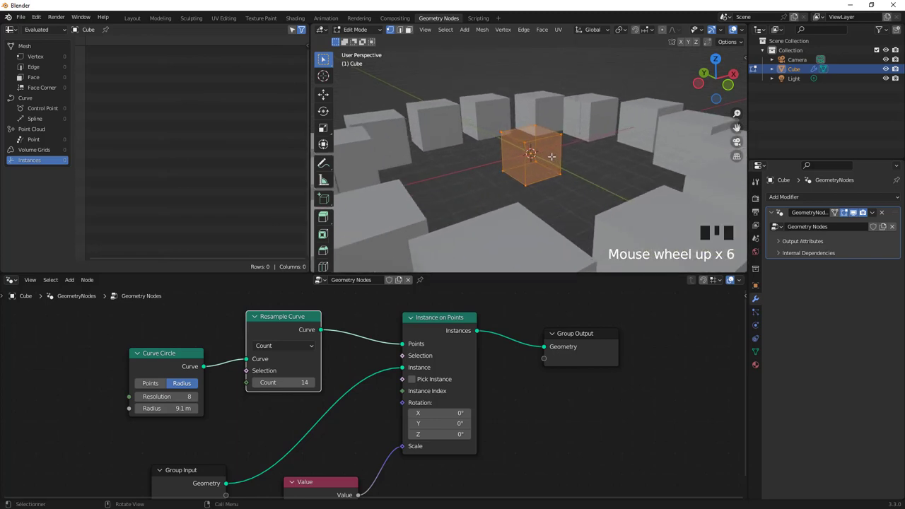
Flatten the cube along Z, rotate it, then shrink and extrude its top face upward.
{"action": "key", "text": "s"}
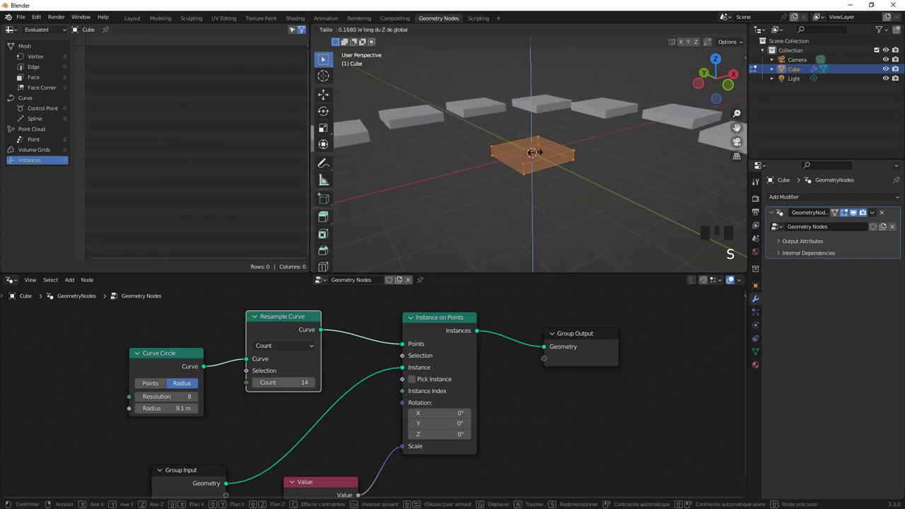
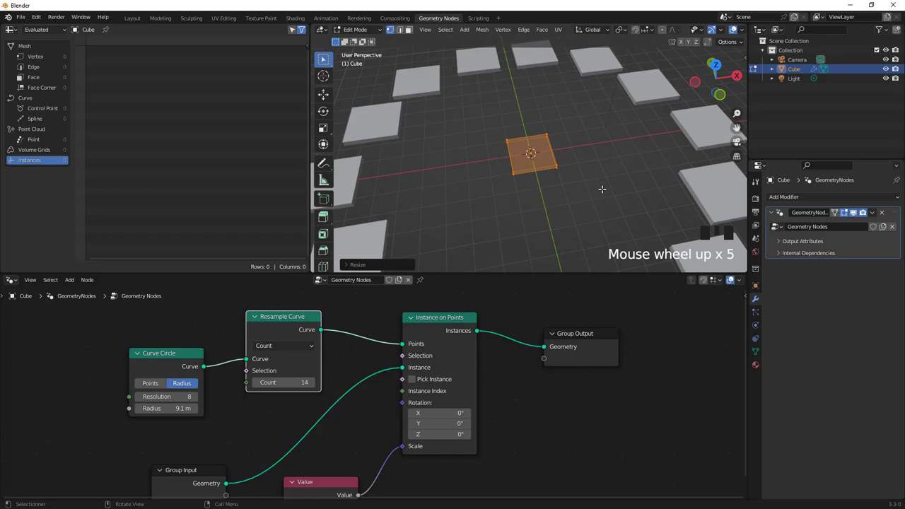
{"action": "key", "text": "r"}
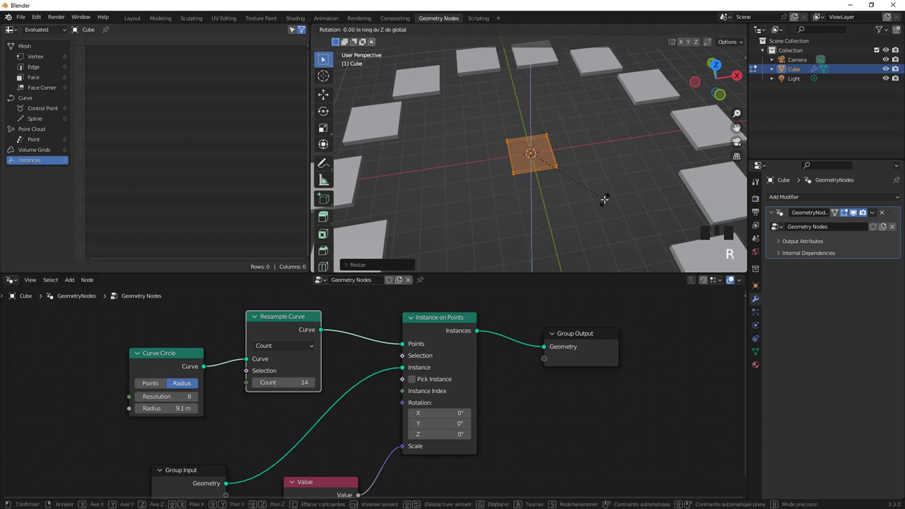
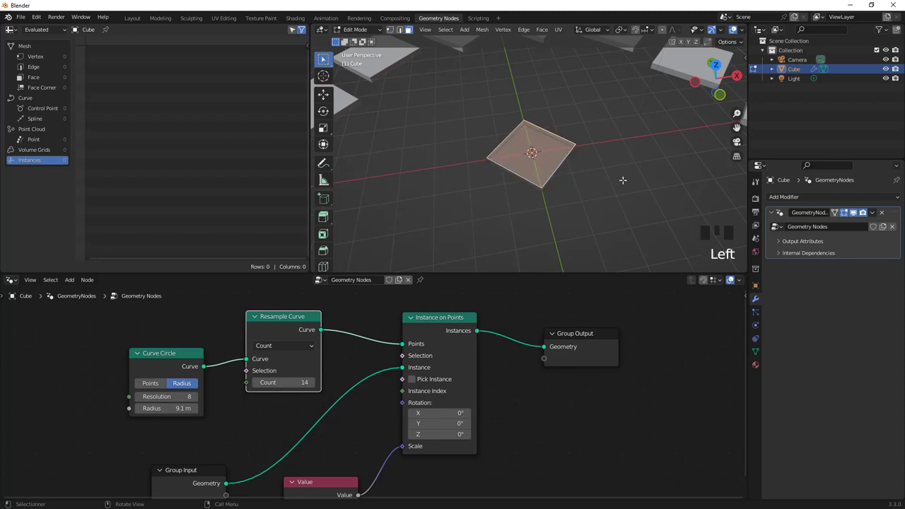
{"action": "key", "text": "e"}
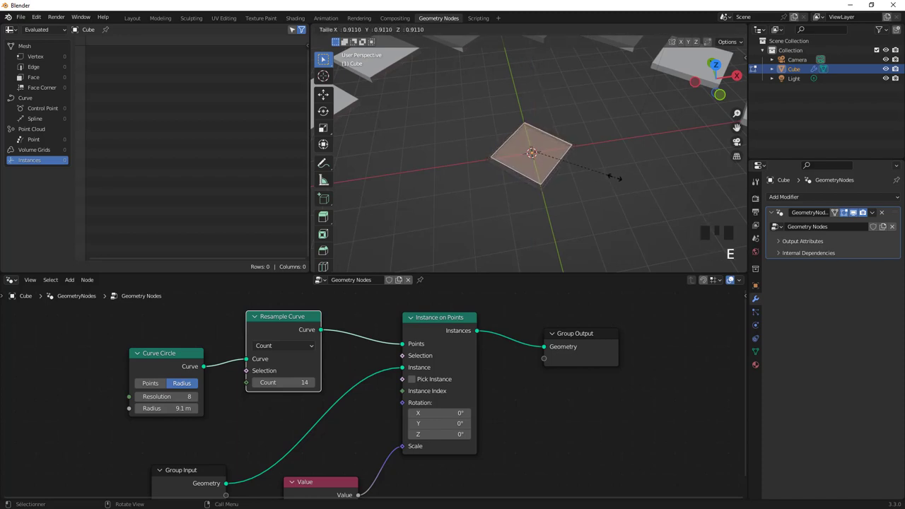
{"action": "key", "text": "e"}
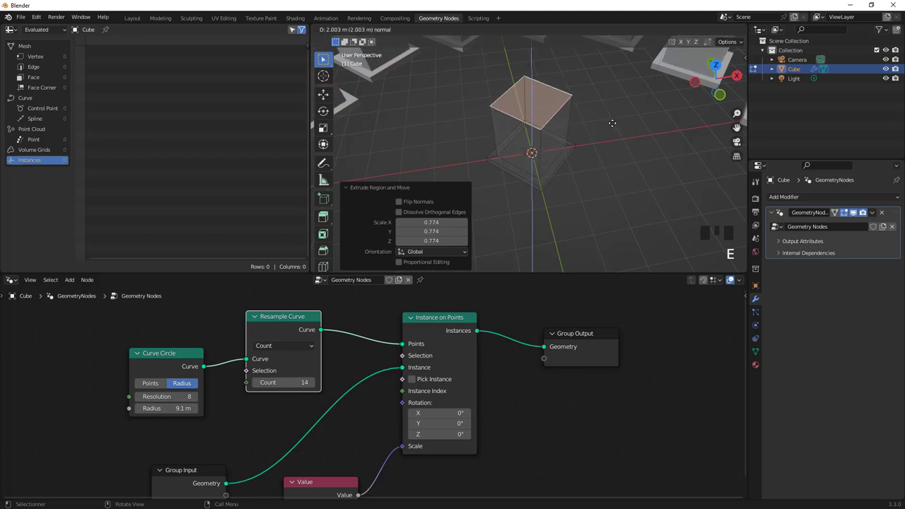